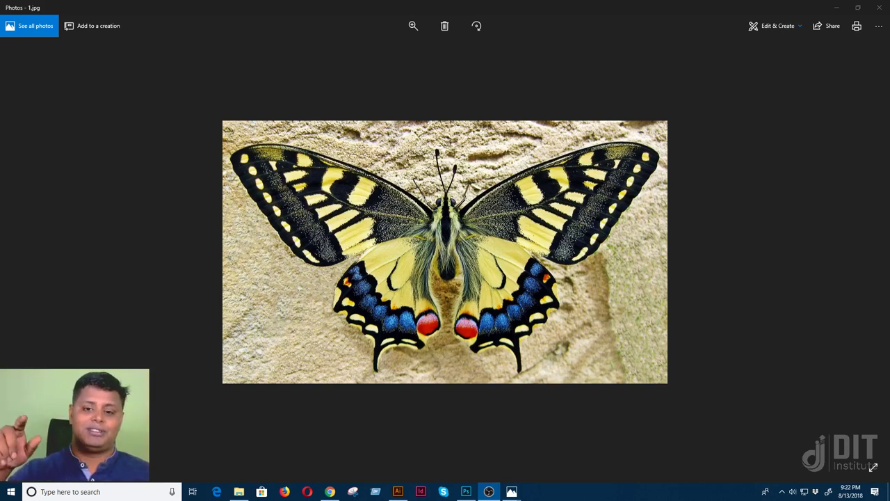
Step through the butterfly images 1.jpg and 3.jpg and stop on the red-and-yellow 4.jpg with the toolbar shown.
key(Right)
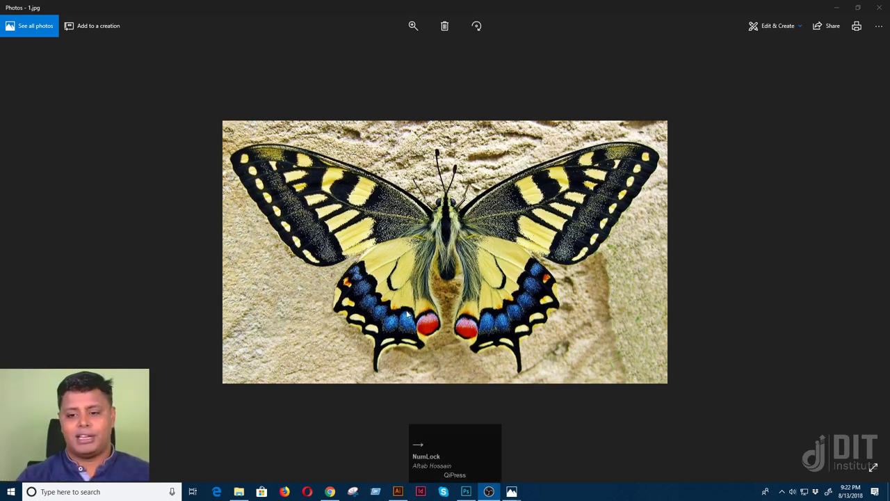
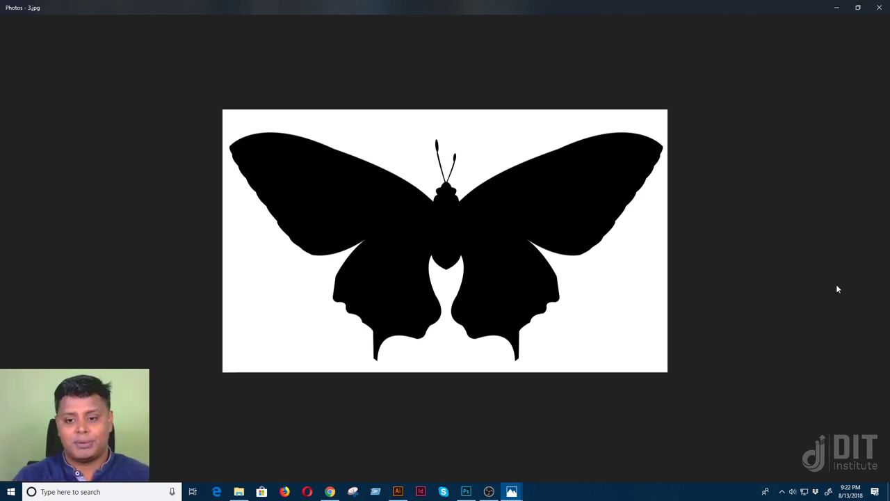
key(Left)
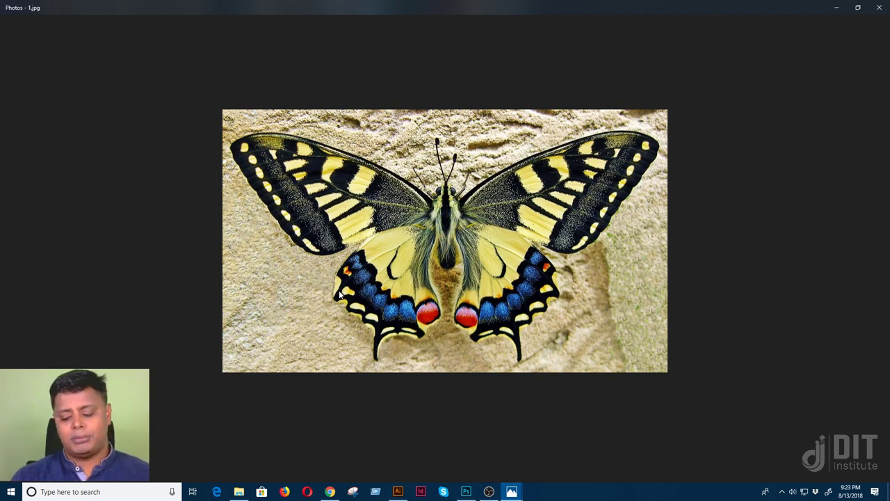
key(Right)
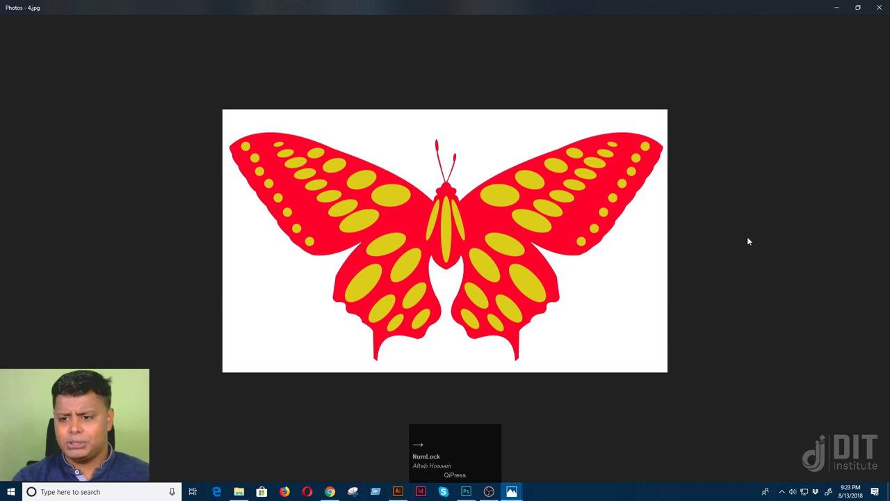
click(770, 268)
key(Right)
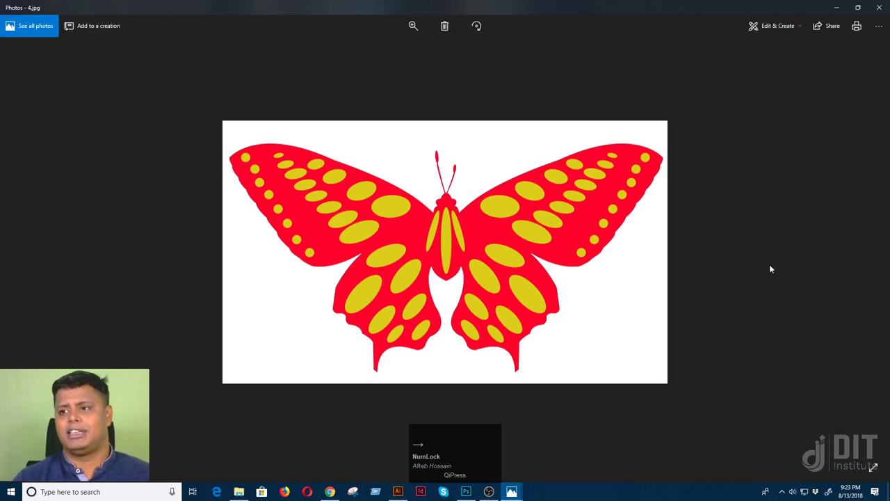
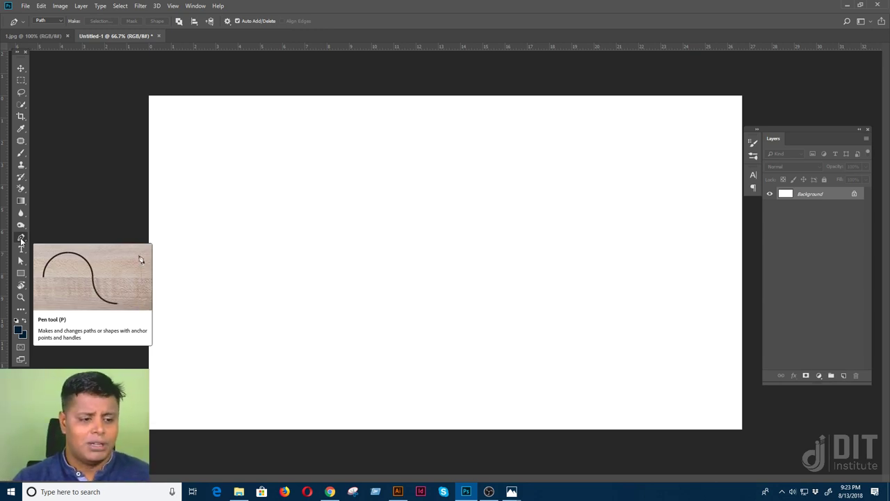
With the Pen tool, place two anchor points forming a straight path across the blank canvas.
click(24, 239)
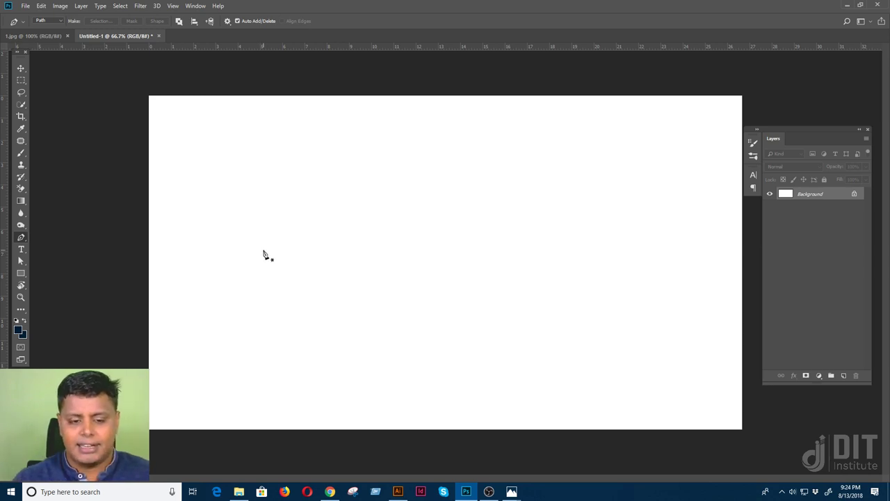
click(266, 252)
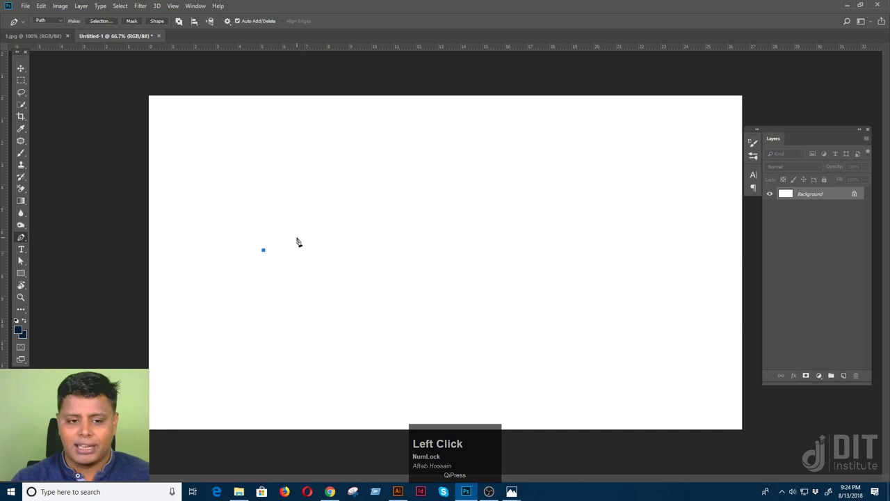
click(484, 204)
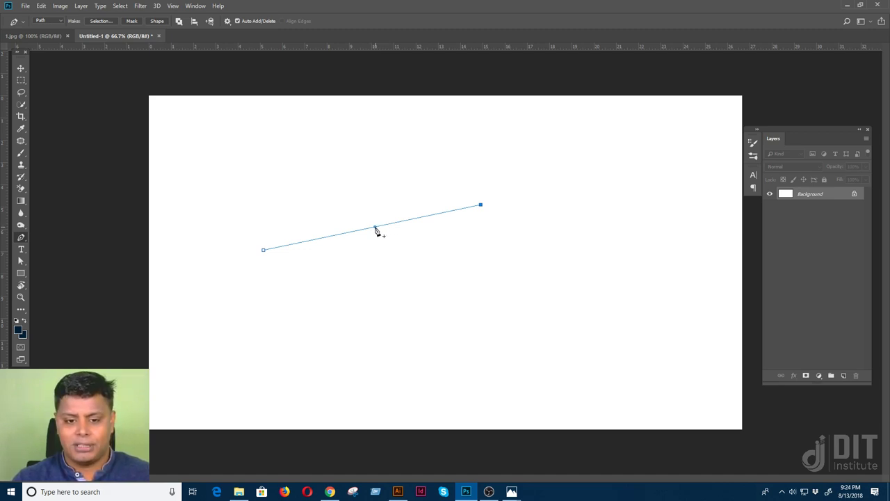
click(374, 227)
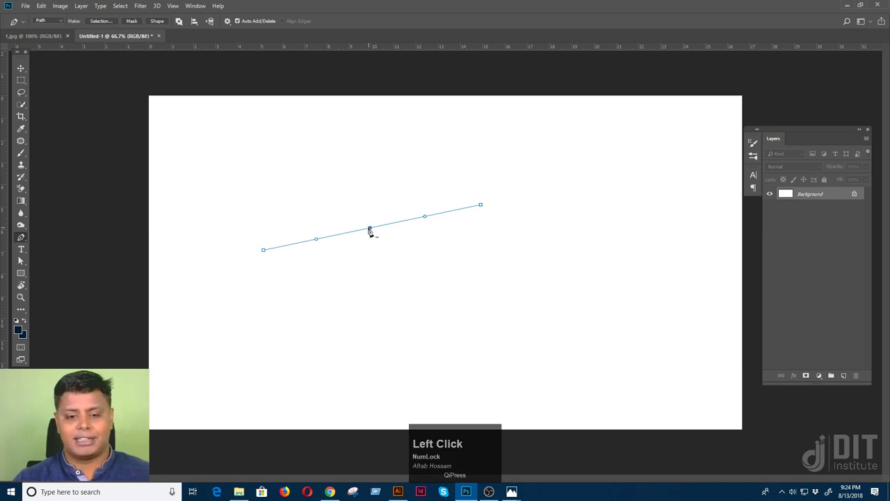
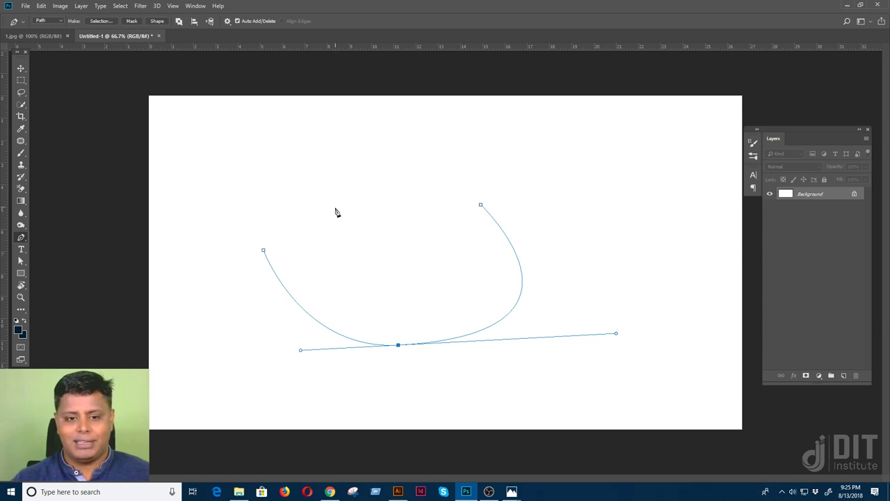
key(ctrl+z)
key(ctrl+alt+z)
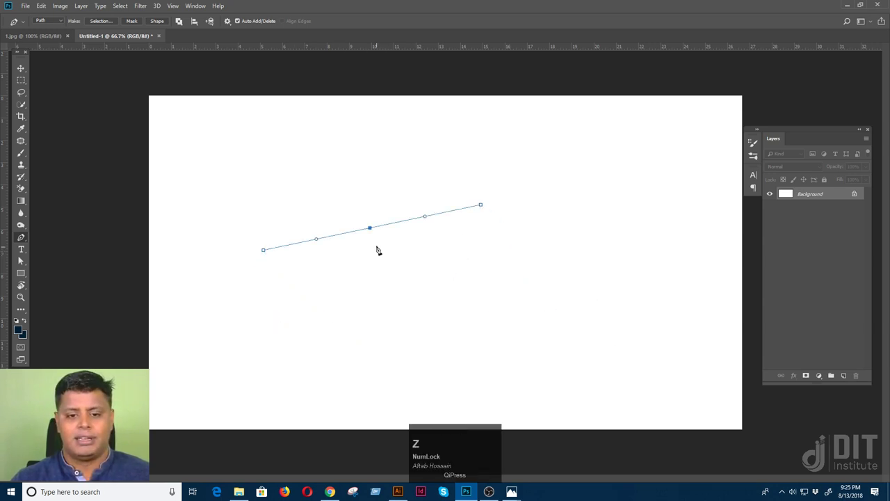
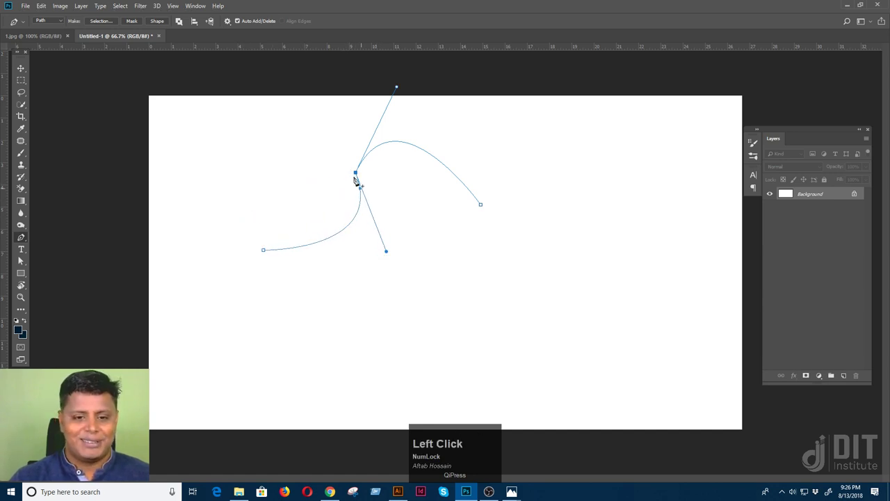
Use the pen-tool flyout to straighten the curved path back to a single line between its endpoints.
right_click(26, 237)
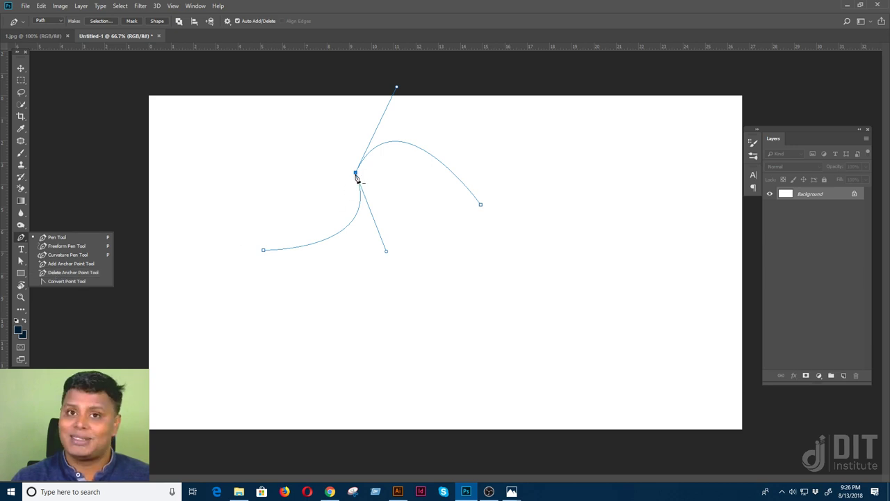
click(358, 176)
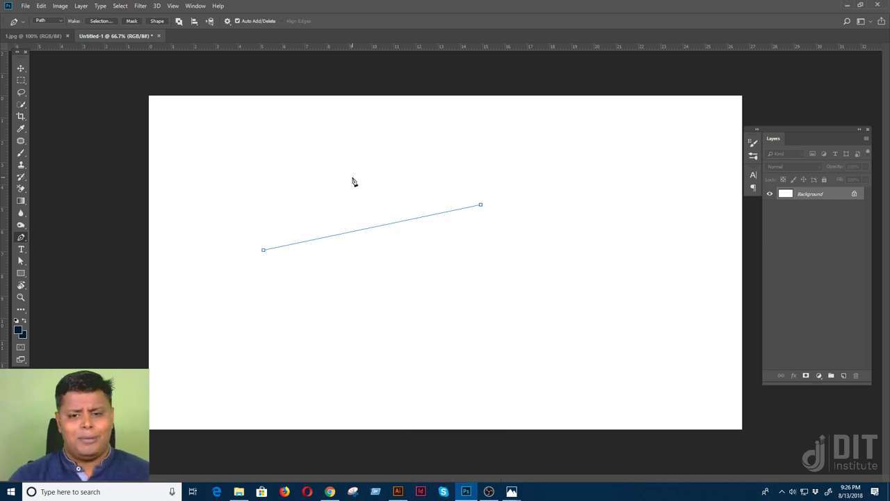
right_click(26, 239)
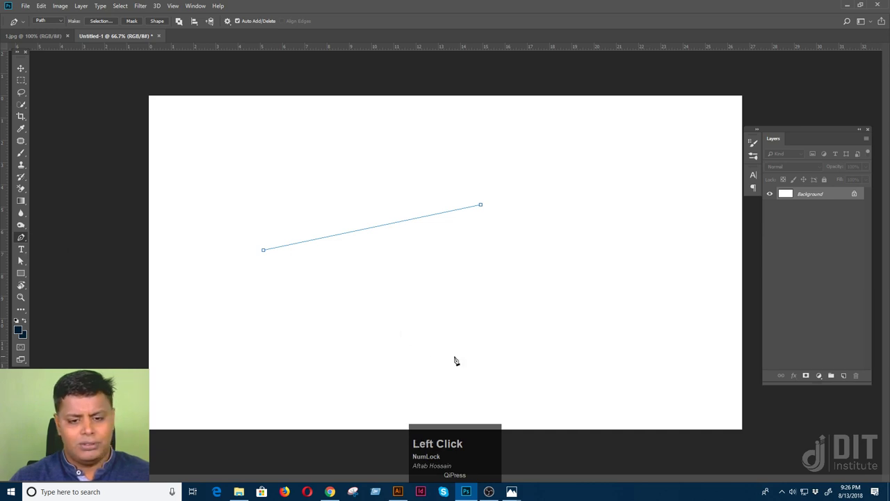
click(478, 190)
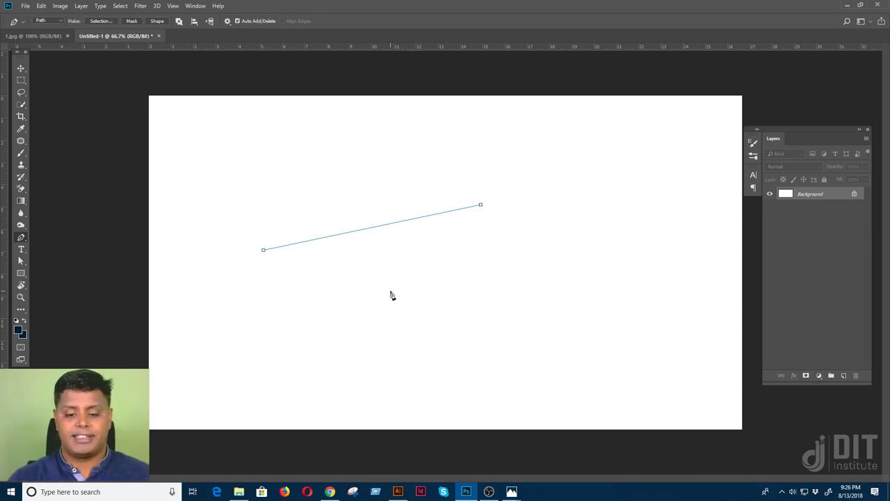
Close a four-sided pen path and convert it to a selection via Selection… and OK.
key(Escape)
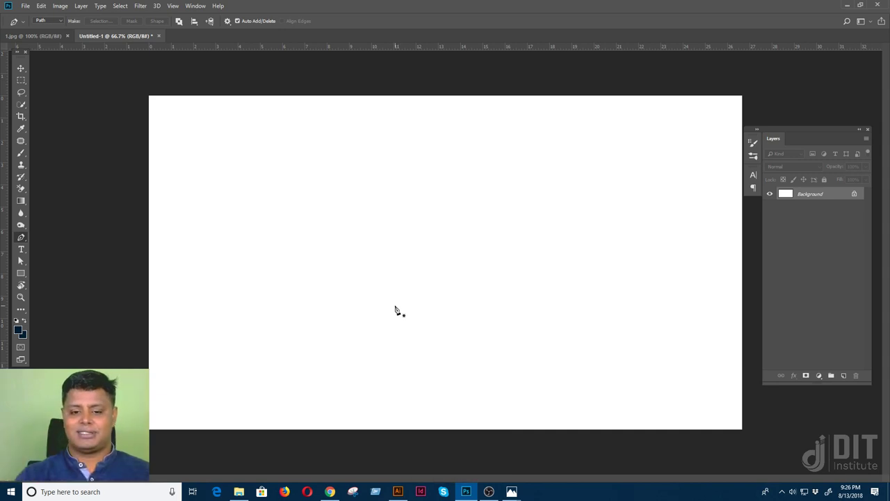
click(399, 304)
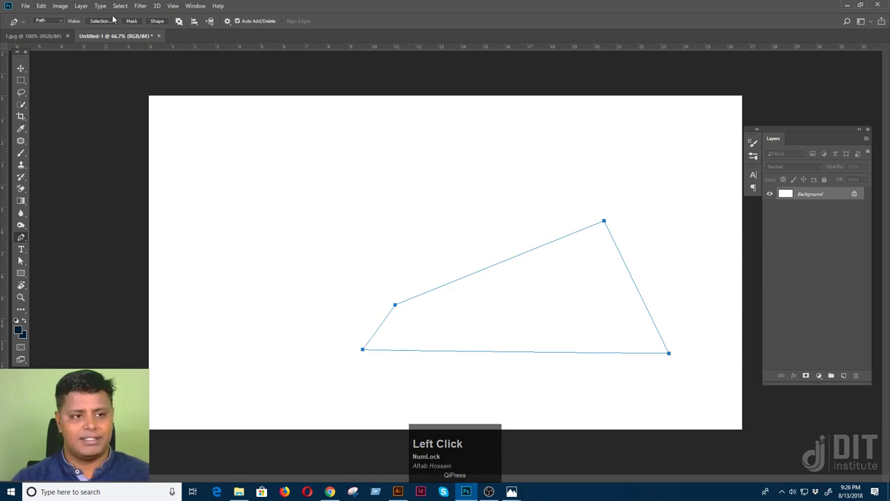
click(105, 23)
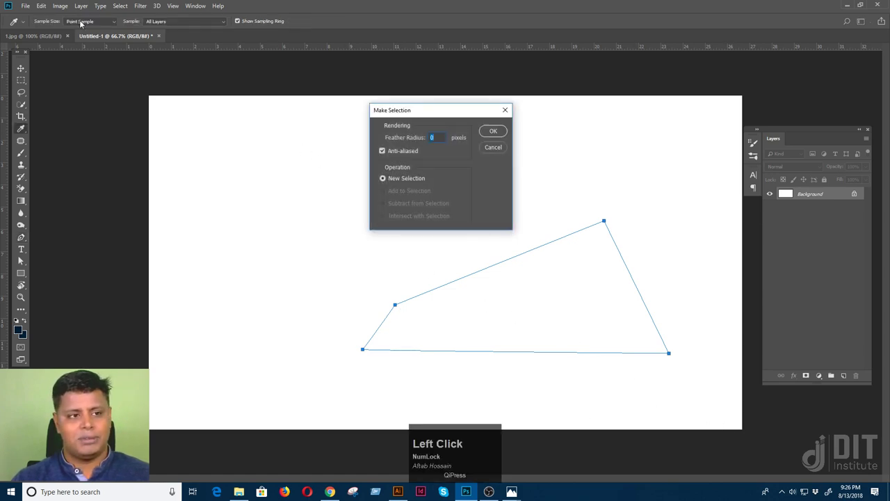
click(493, 146)
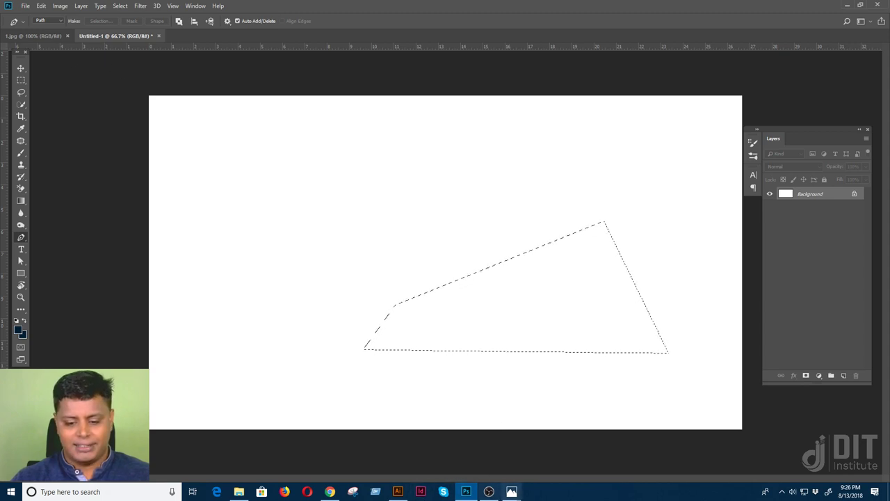
click(517, 492)
Switch to Windows Photos and show the cut-out swallowtail image 2.png.
click(425, 464)
key(Left)
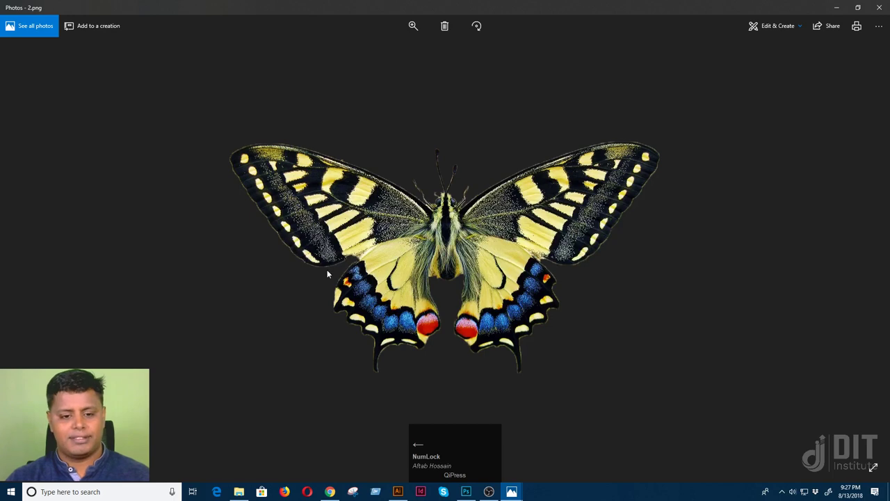
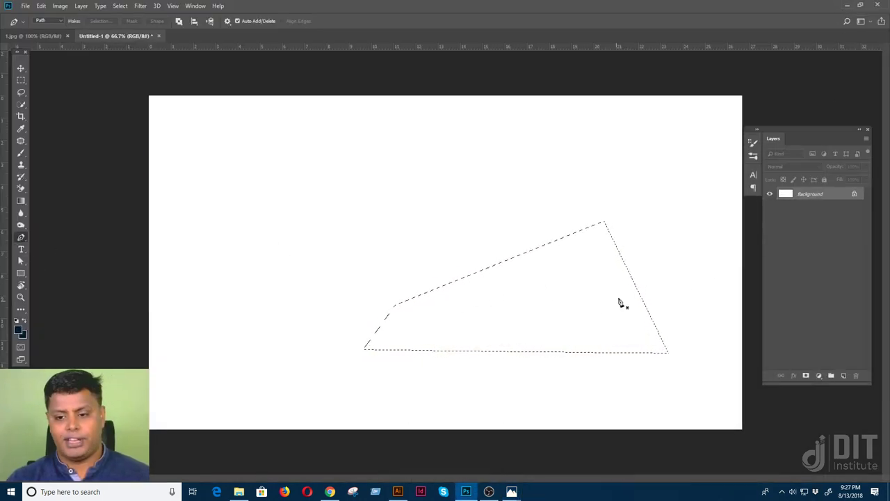
Try the path as a Mask, undo it, then make it a filled Shape layer (Shape 1) with curved edges.
key(ctrl+alt+z)
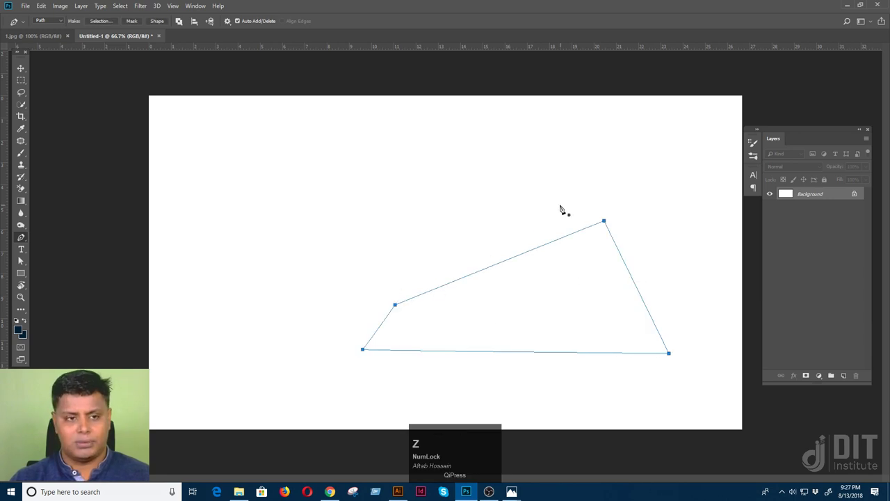
click(134, 23)
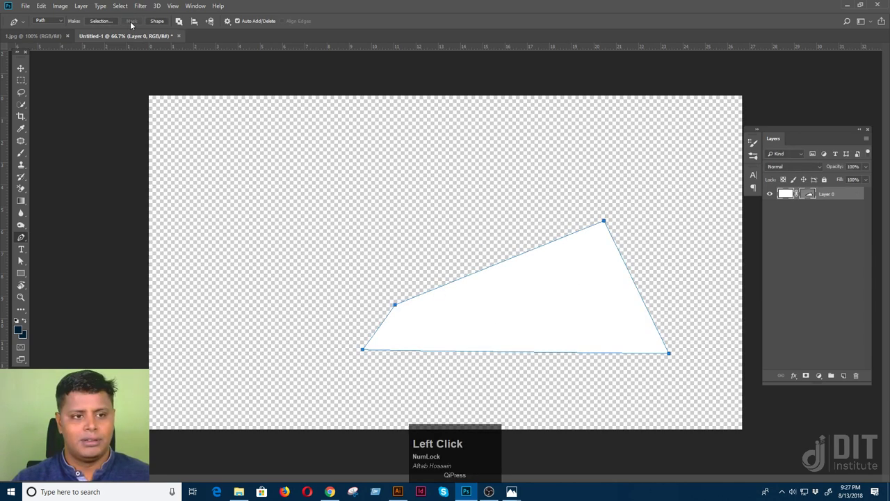
key(ctrl+z)
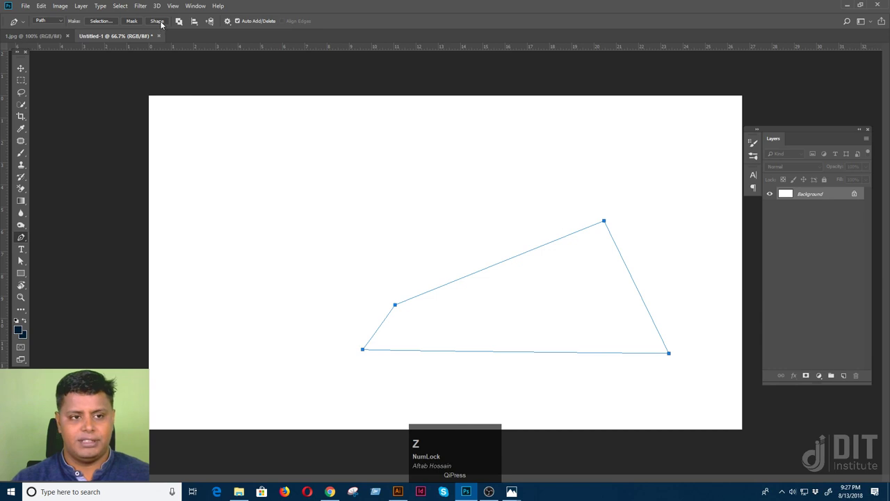
click(164, 23)
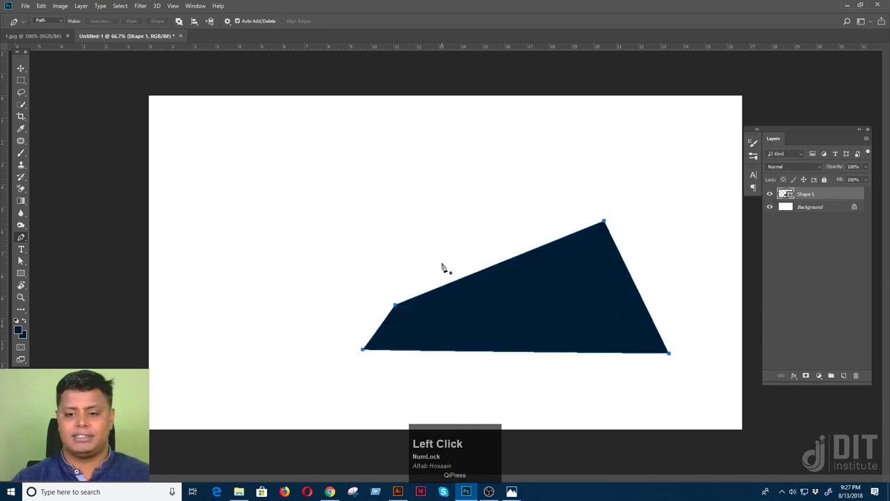
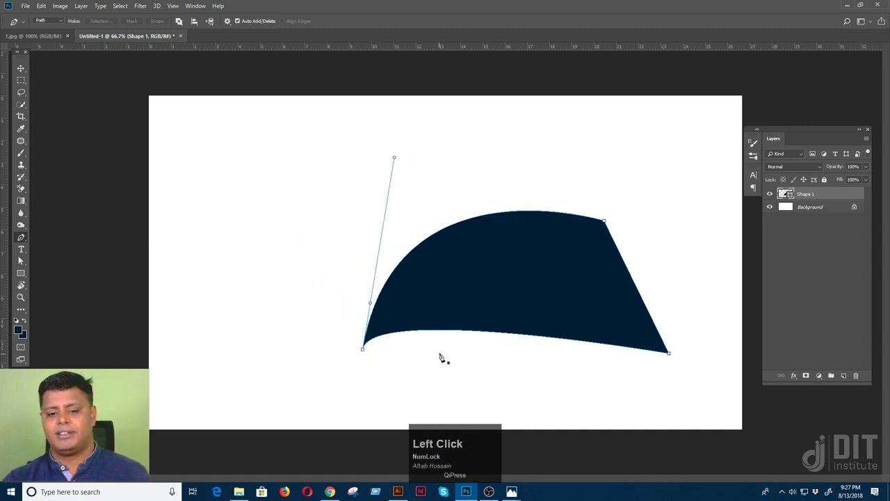
key(ctrl+=)
key(-)
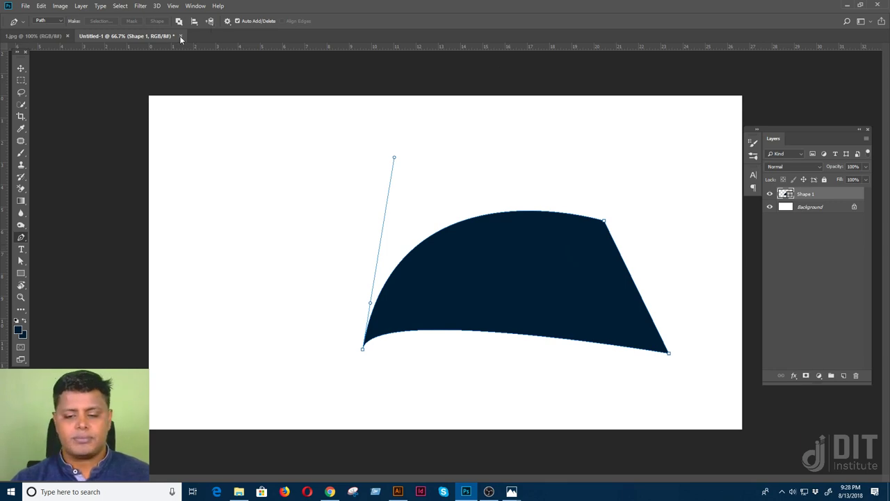
Close the Untitled-1 practice document, bringing up the save-changes prompt.
click(183, 37)
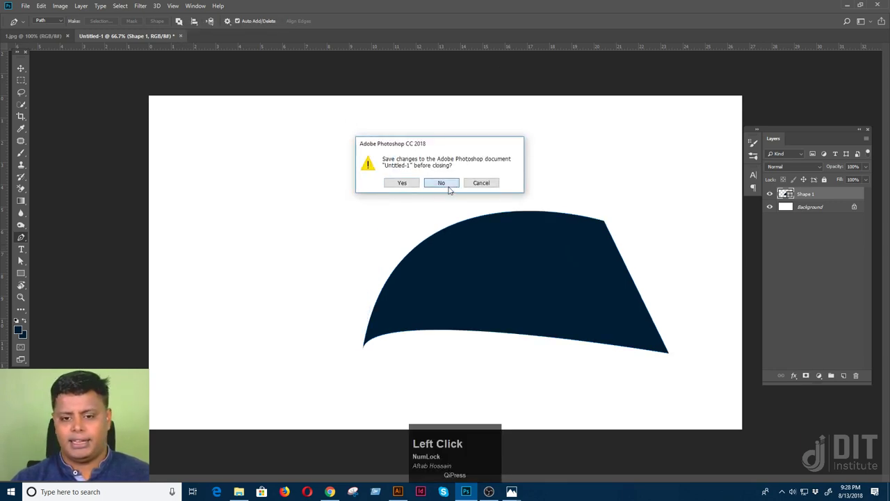
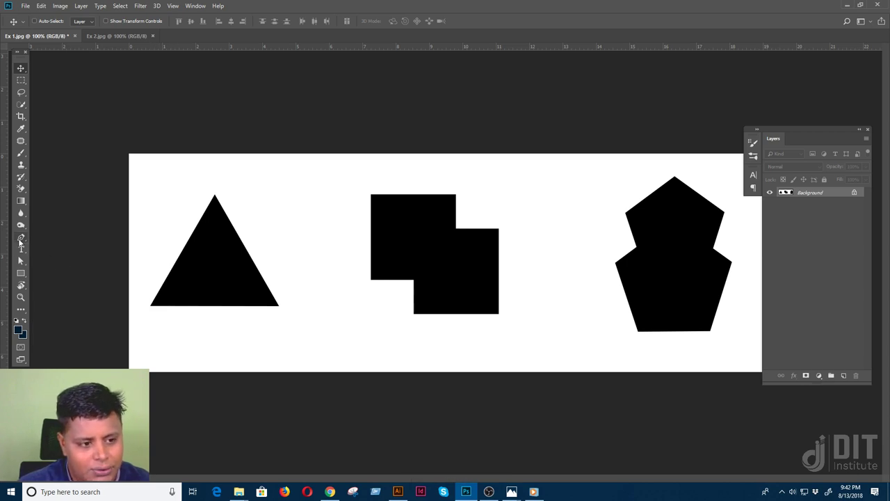
Trace a three-point pen path around the black triangle in Ex 1.jpg, try Make Selection, then undo it.
click(22, 239)
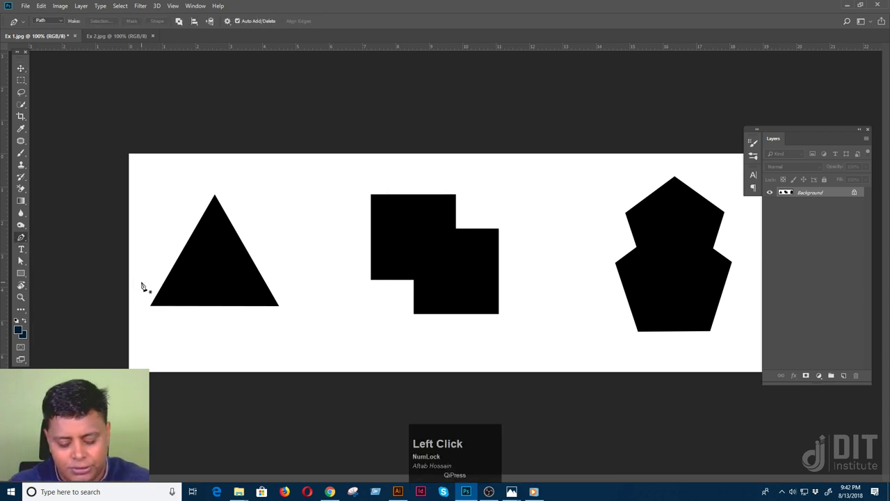
key(p)
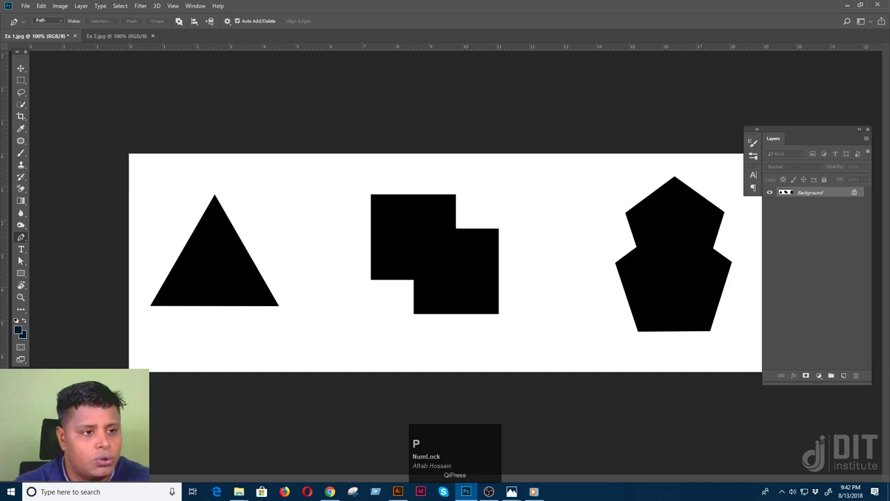
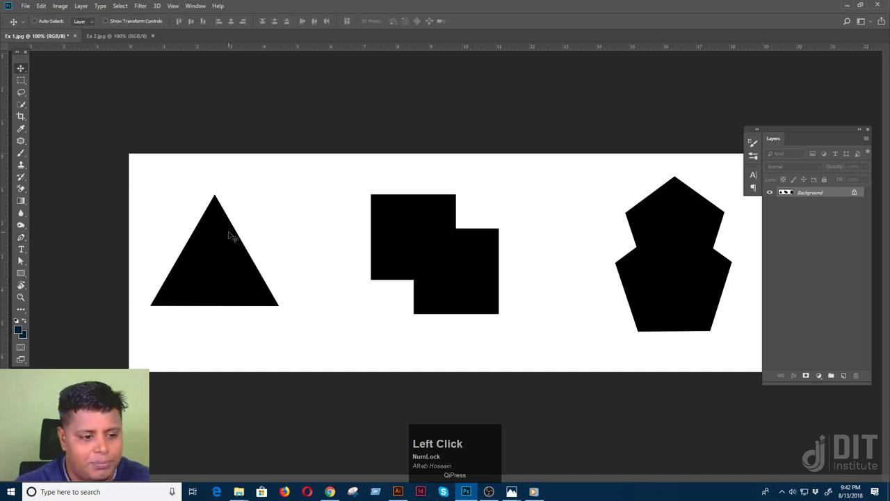
key(p)
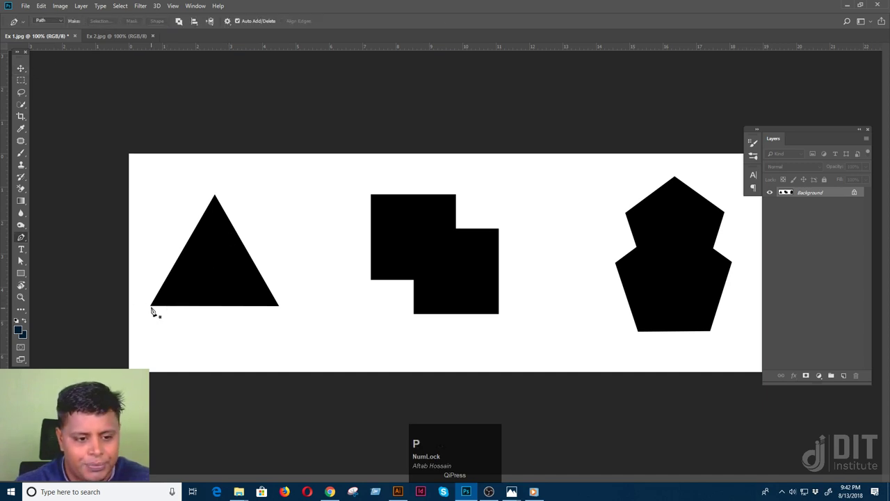
click(157, 306)
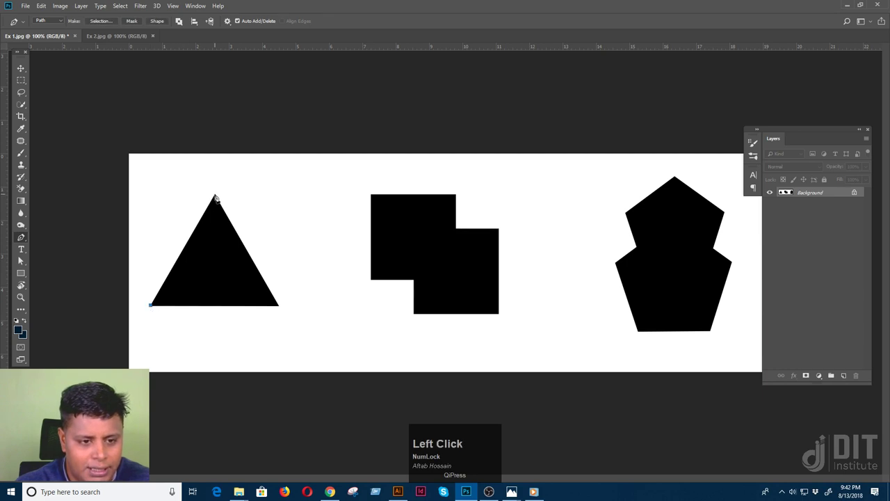
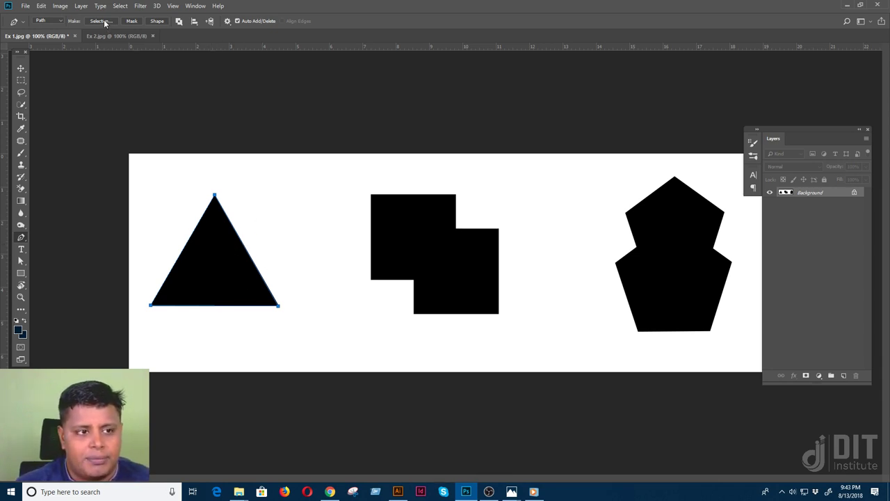
click(107, 21)
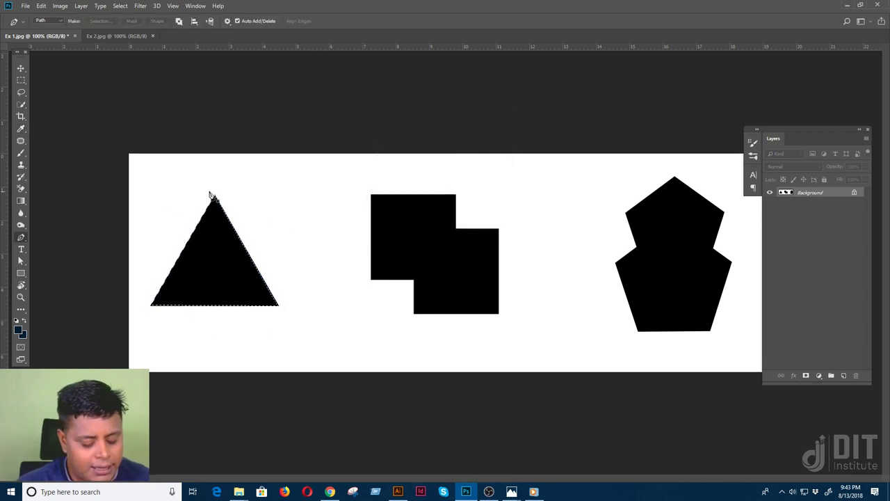
key(ctrl+alt+z)
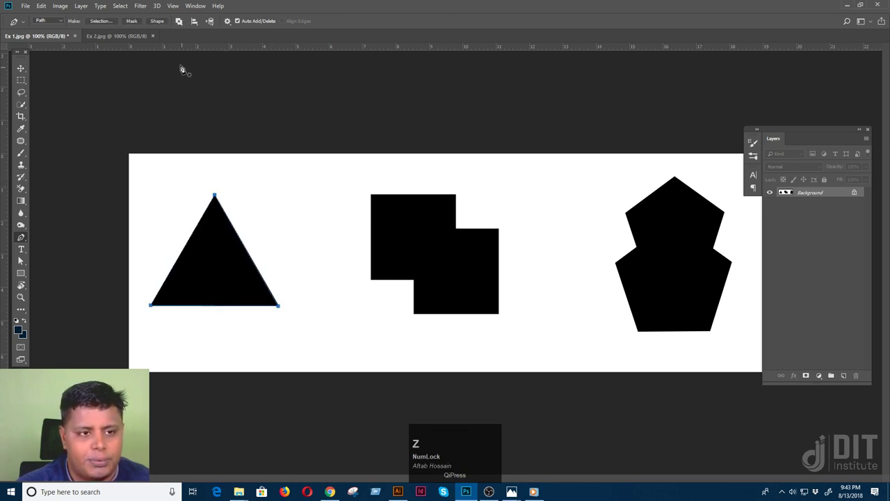
Convert the triangle path into a blue shape layer, Shape 1, over the black triangle.
click(160, 22)
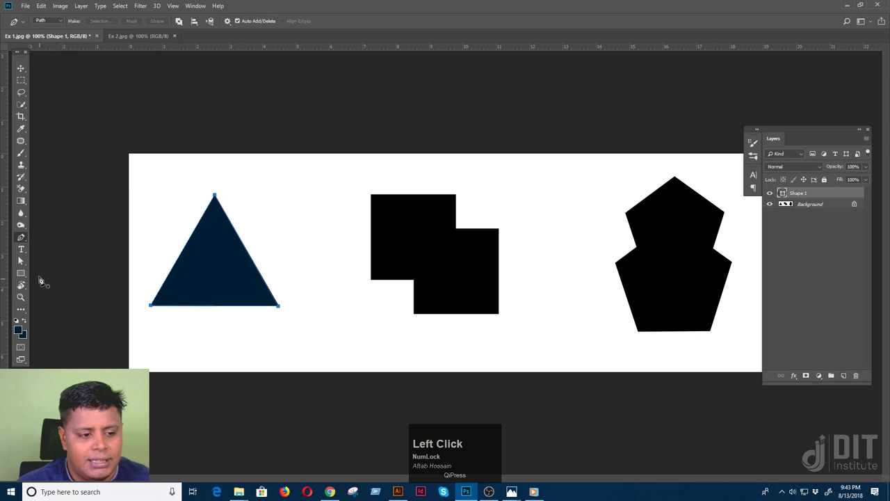
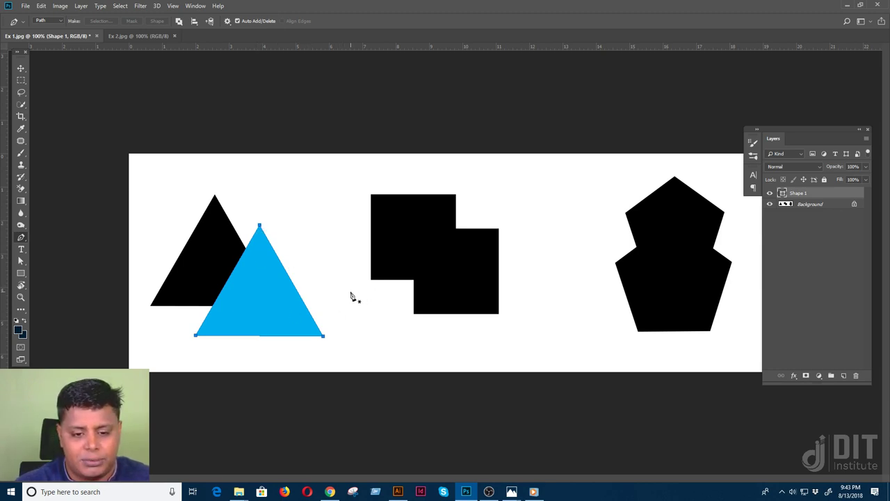
key(Escape)
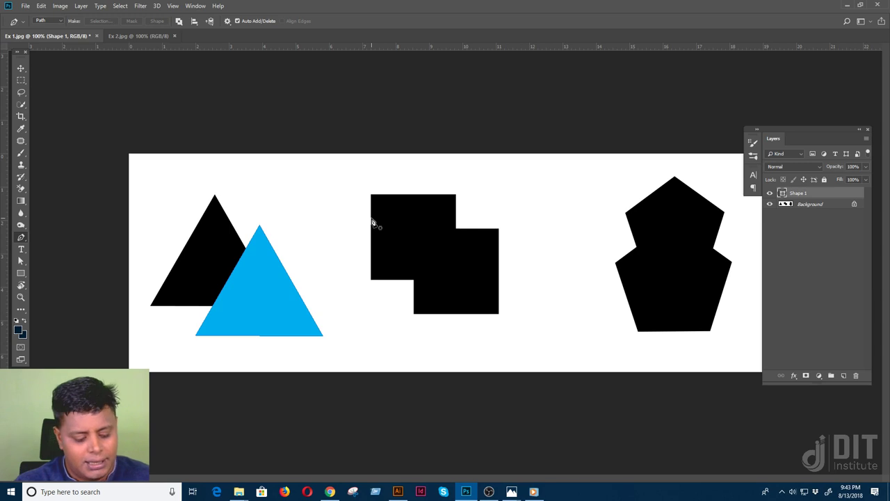
Trace a closed pen path around the outline of the two overlapping black squares, corner by corner.
key(Escape)
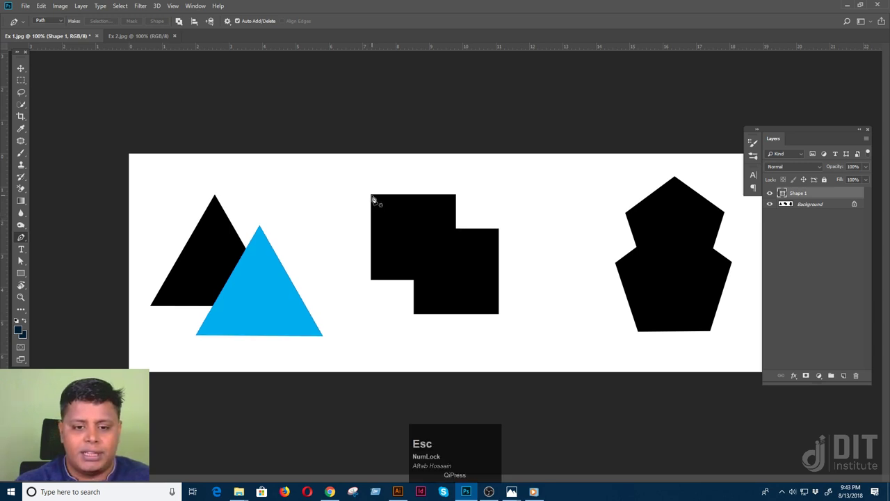
click(373, 200)
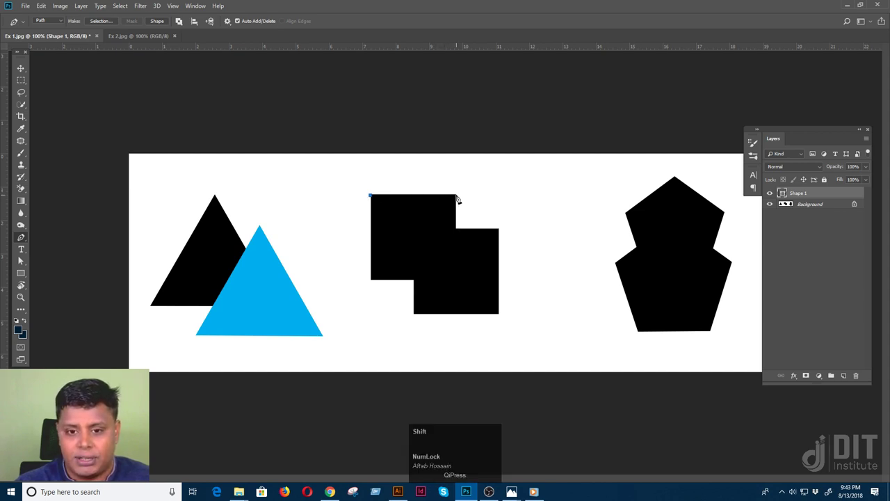
click(460, 195)
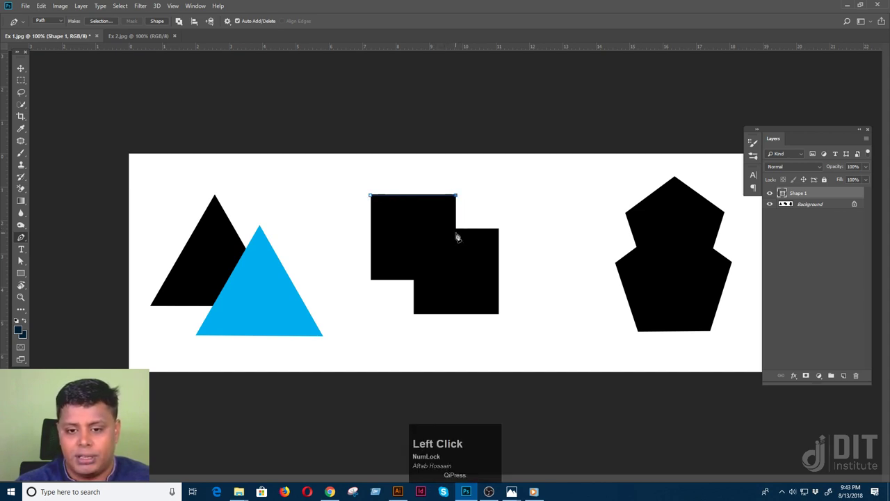
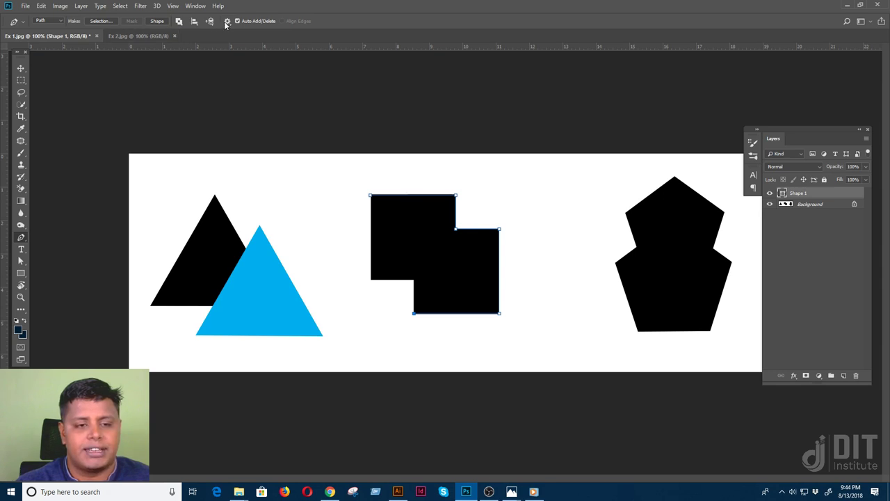
click(227, 23)
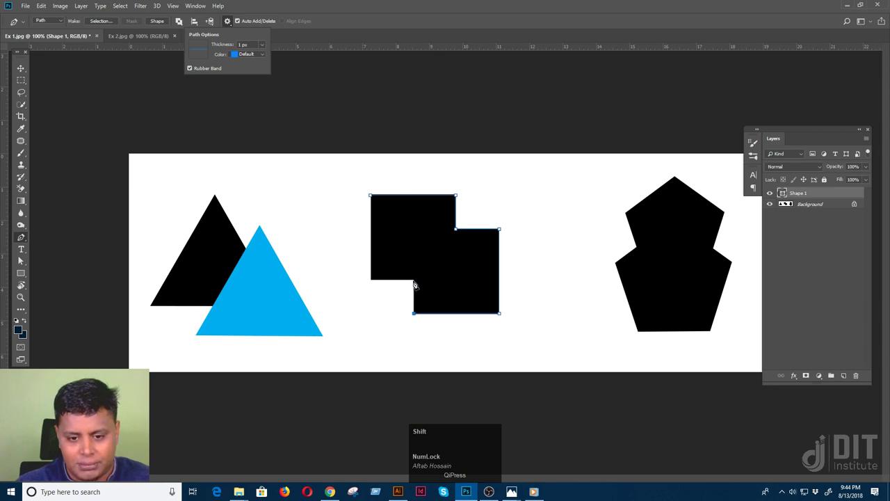
click(415, 283)
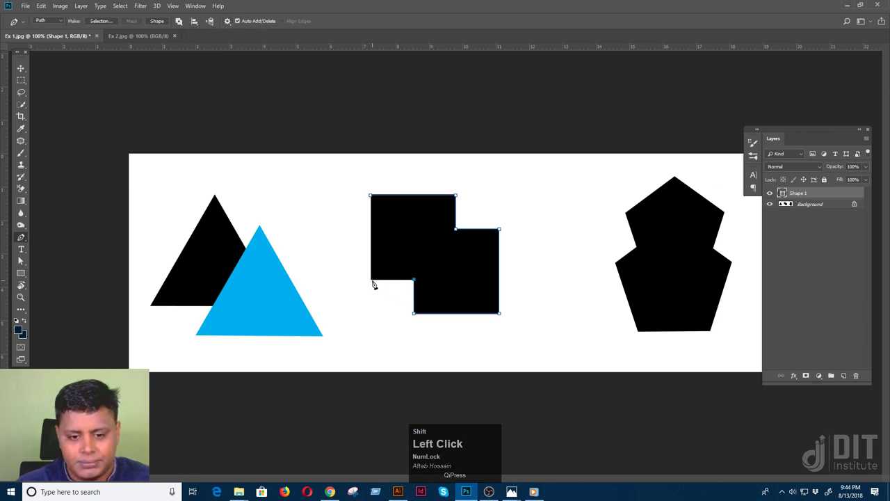
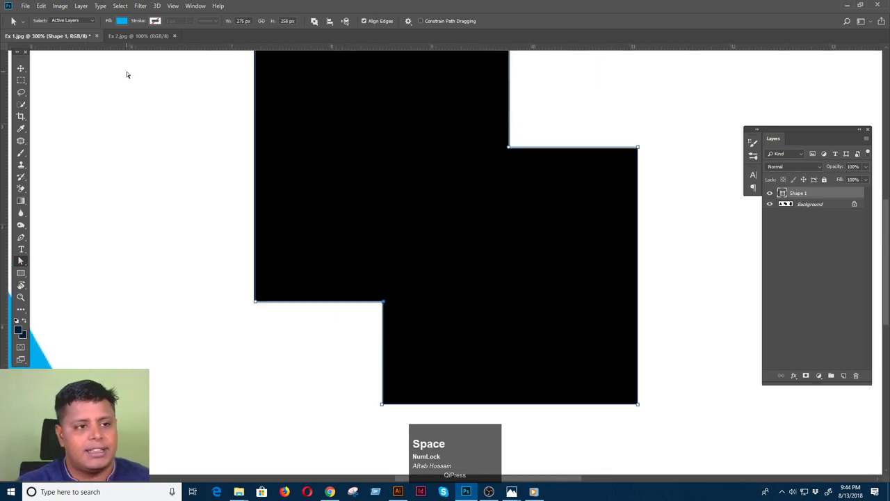
click(23, 238)
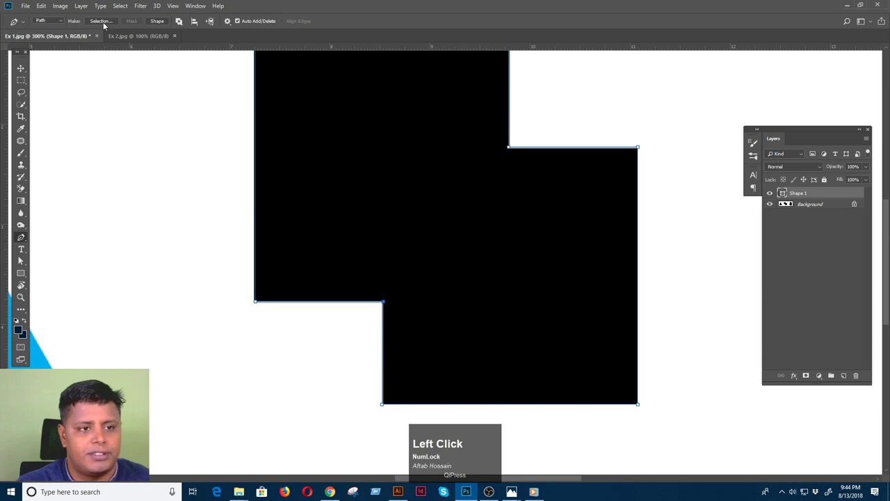
key(ctrl+-)
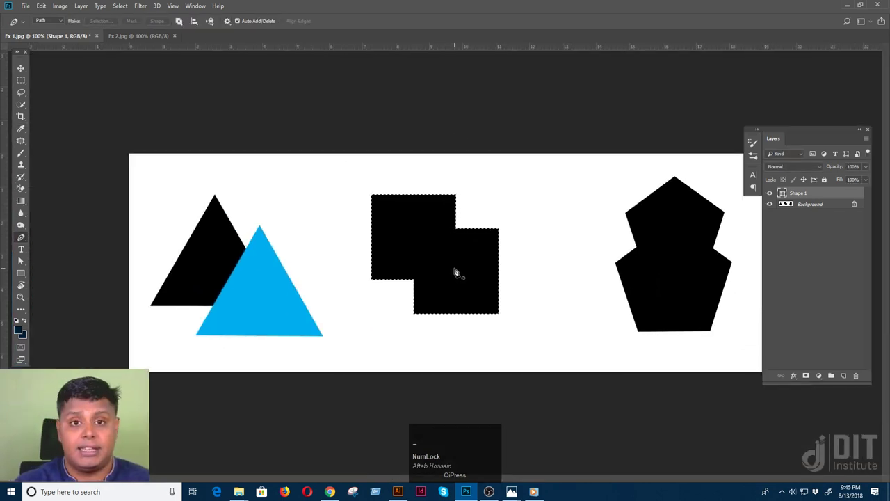
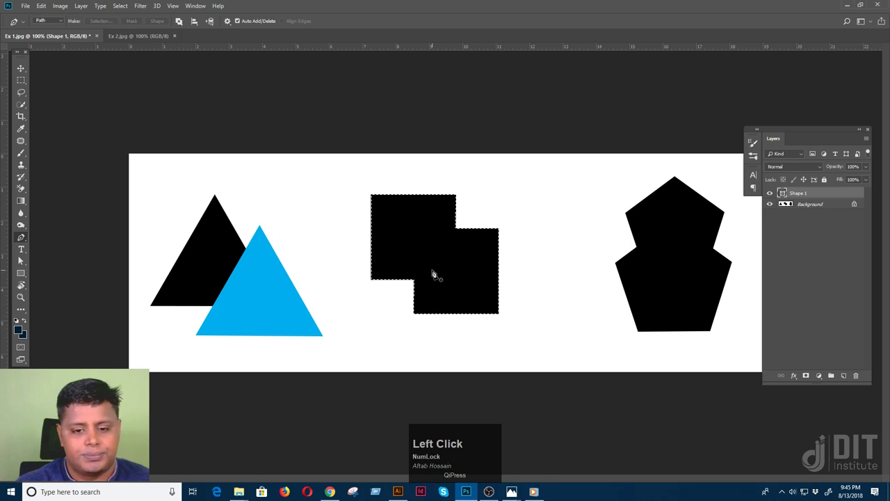
key(ctrl+alt+z)
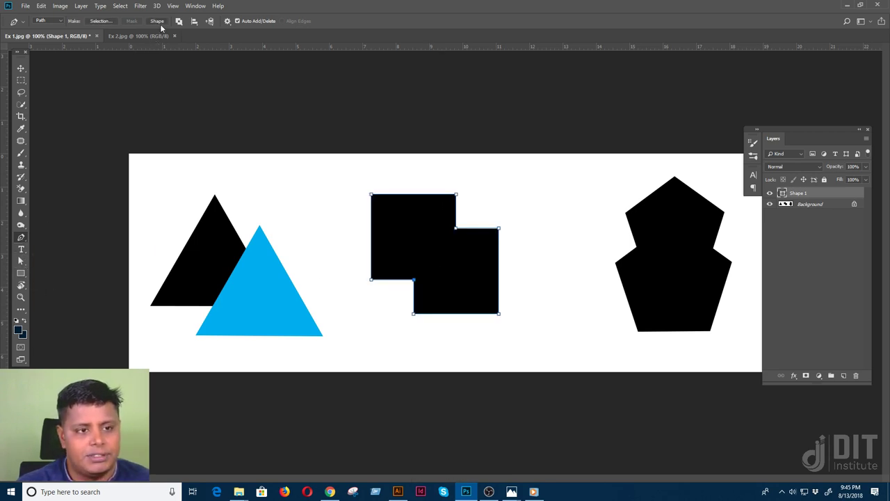
Convert the two-square path into blue Shape 2, offset down and right from the black squares.
click(164, 24)
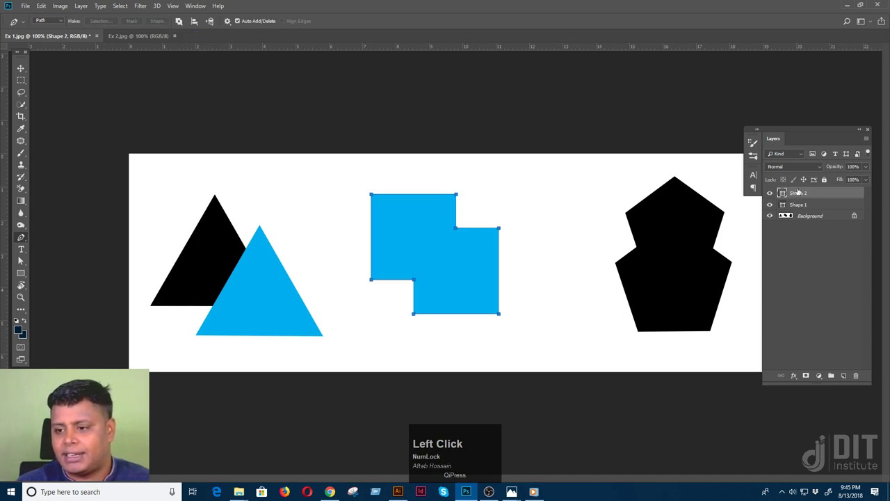
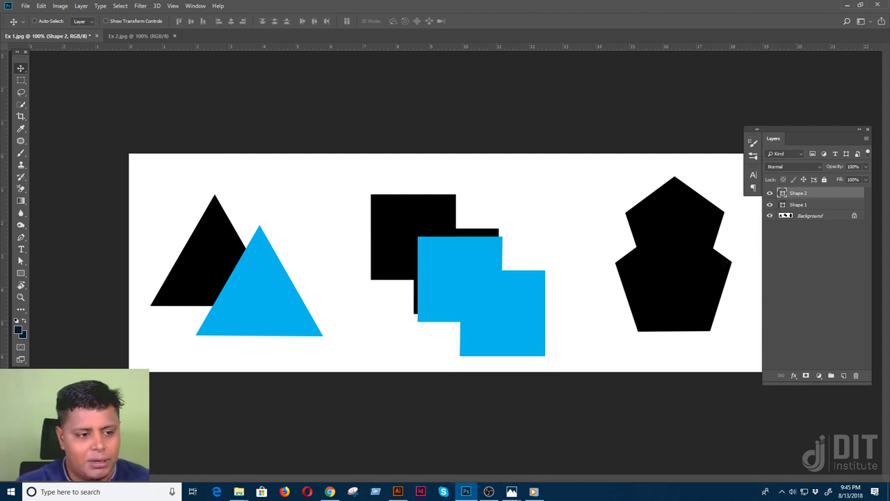
click(23, 239)
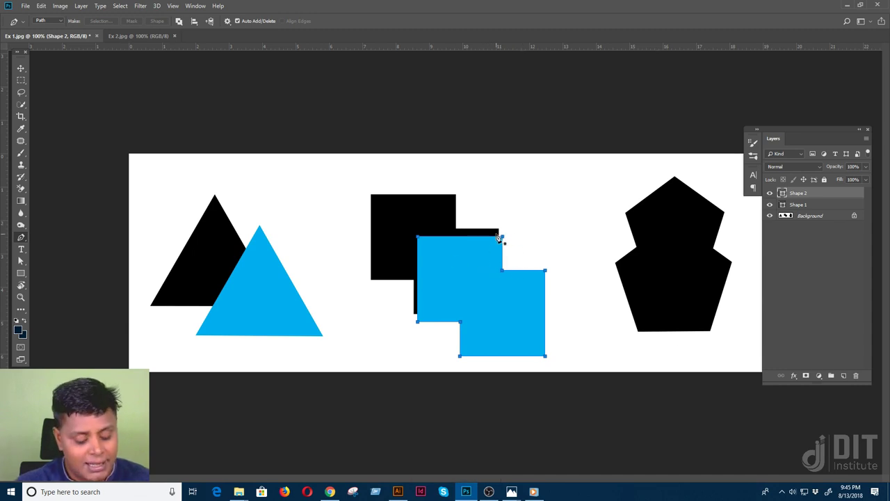
key(Escape)
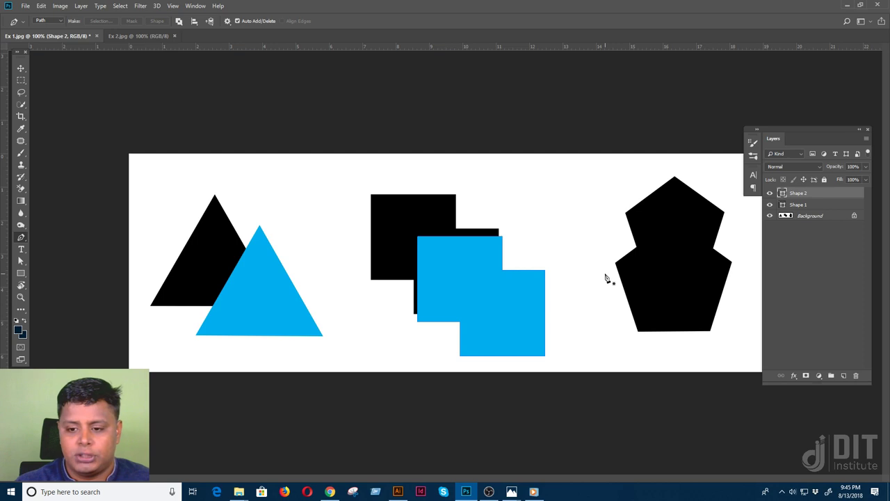
Begin a new Pen path at the pentagon's left corner.
key(Escape)
click(618, 268)
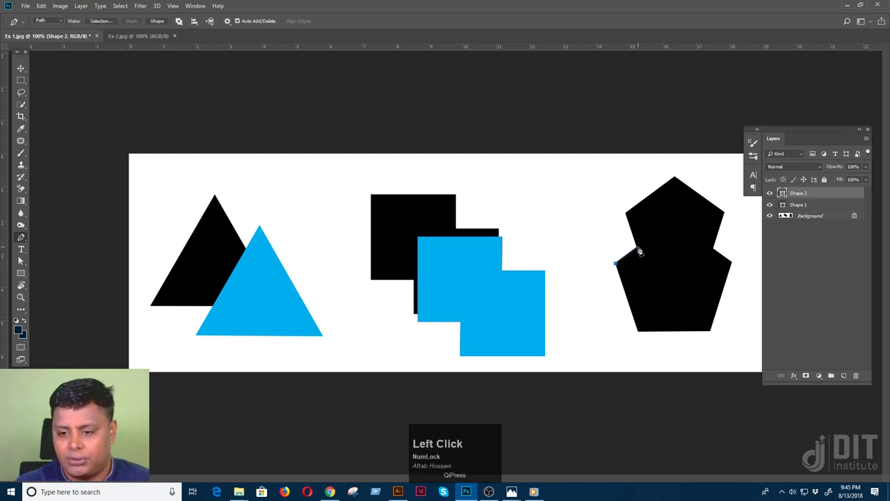
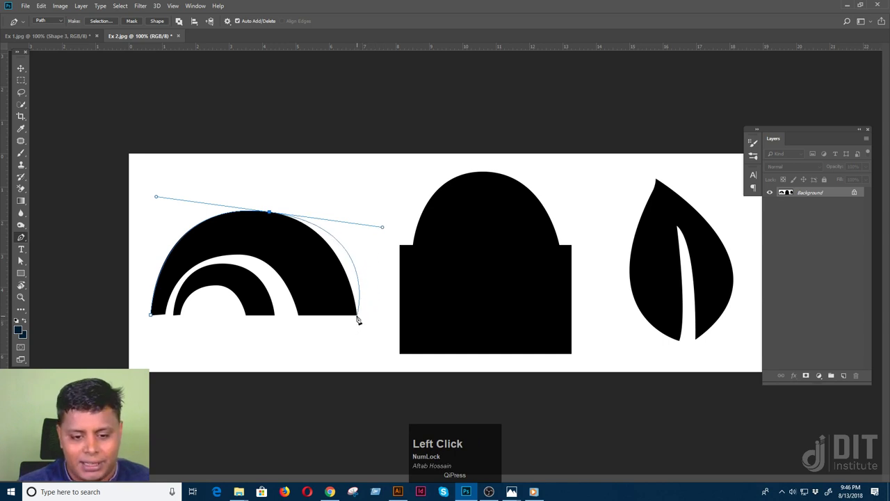
Add anchors along the arch's base and inner curve back toward the starting corner.
click(360, 314)
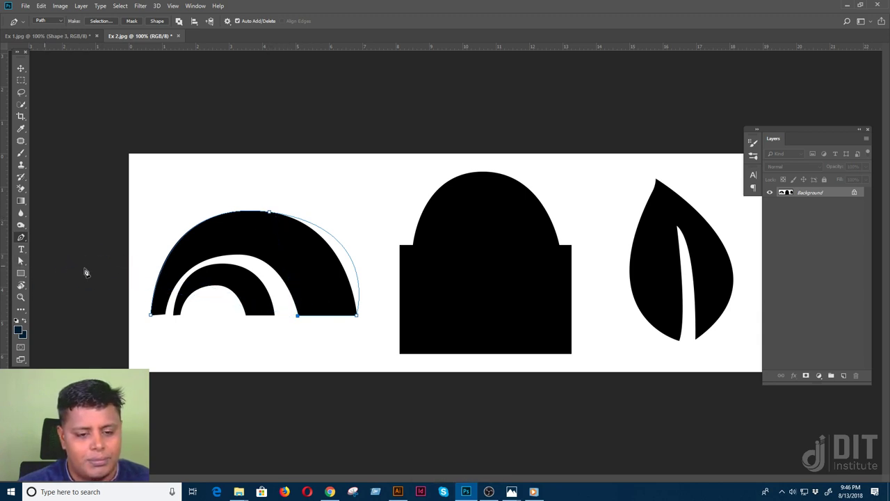
key(ctrl+z)
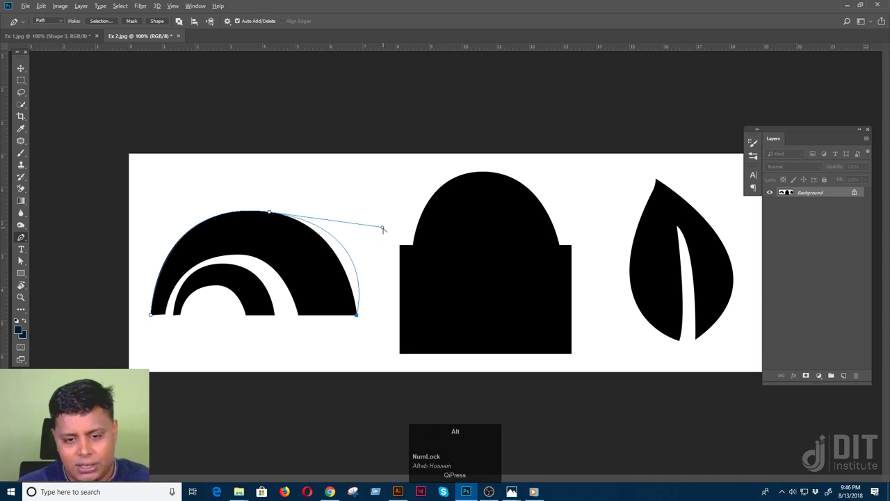
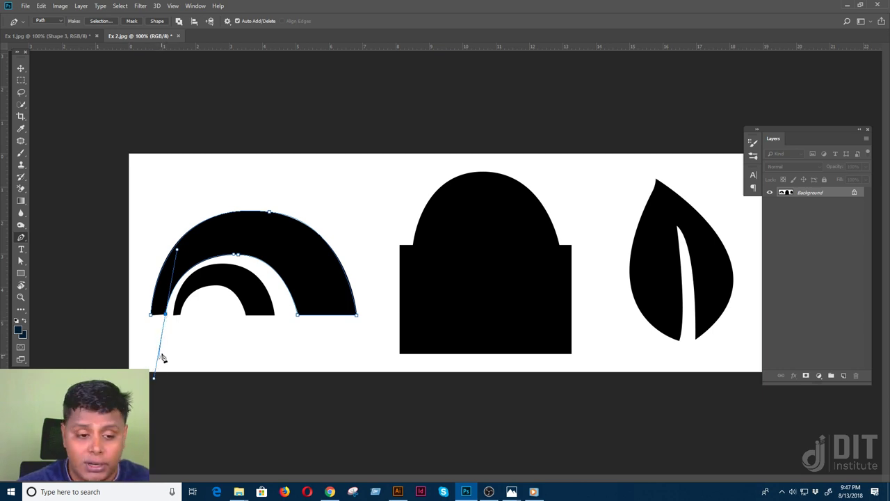
key(alt+Num_Lock)
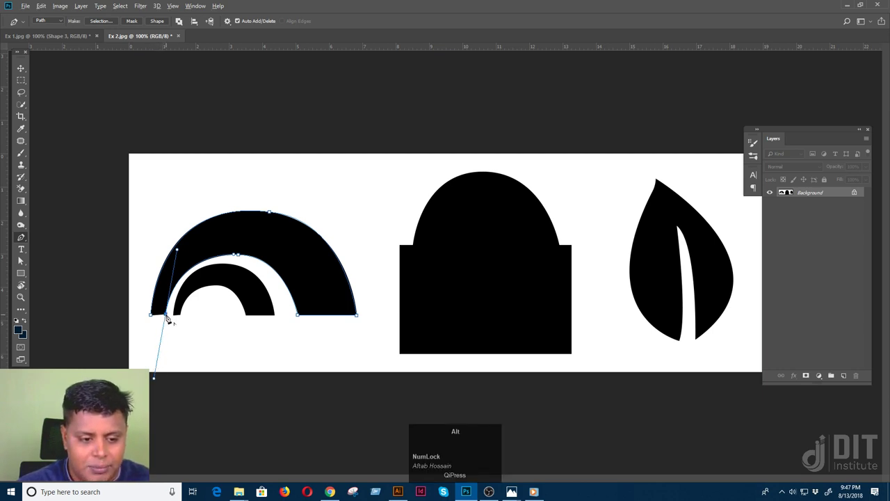
Close the arch outline at its bottom-left starting corner.
click(169, 316)
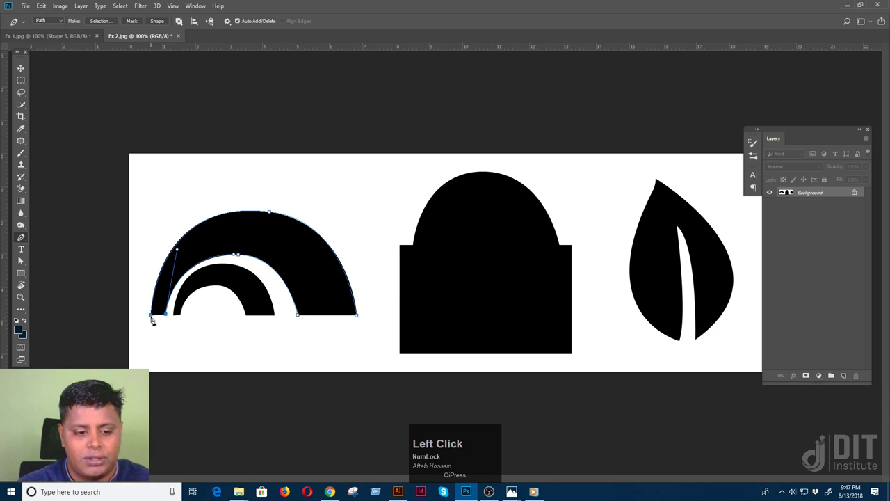
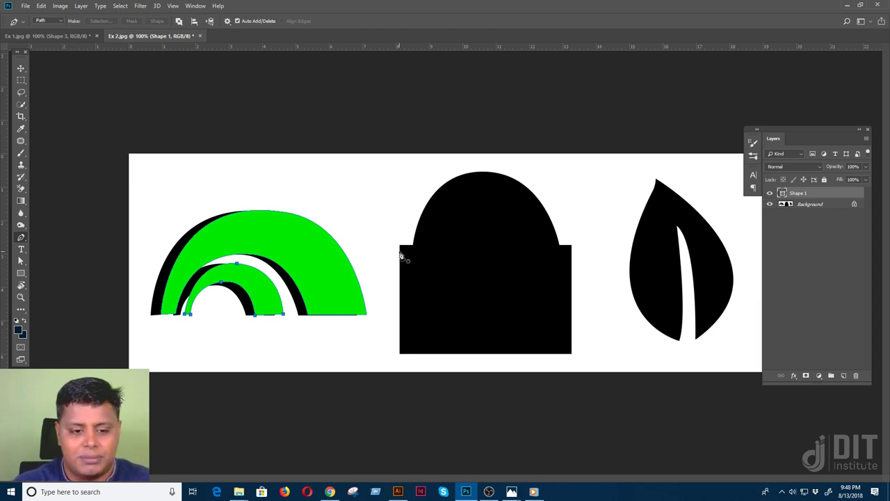
Trace the domed block from its left corner into a purple shape layer.
key(Escape)
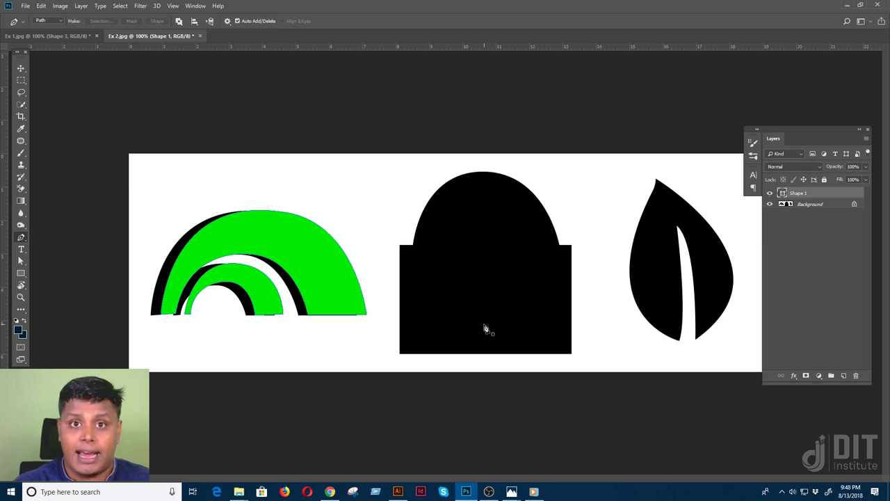
key(Escape)
click(406, 354)
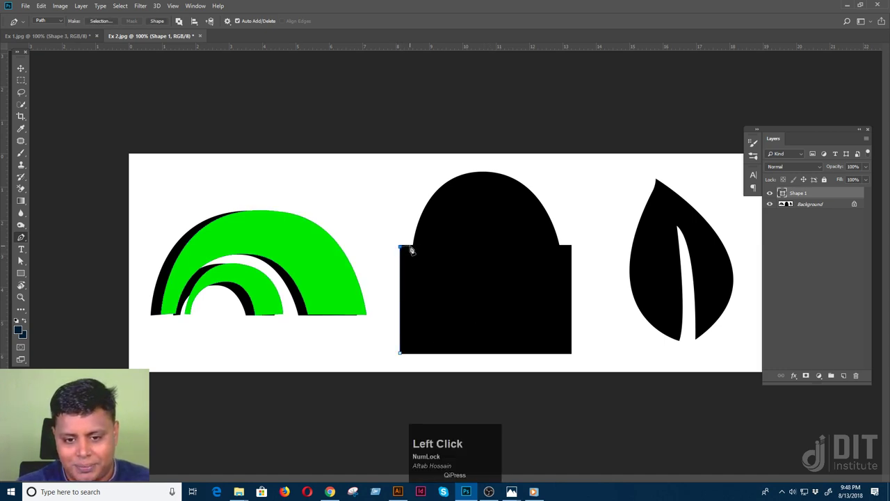
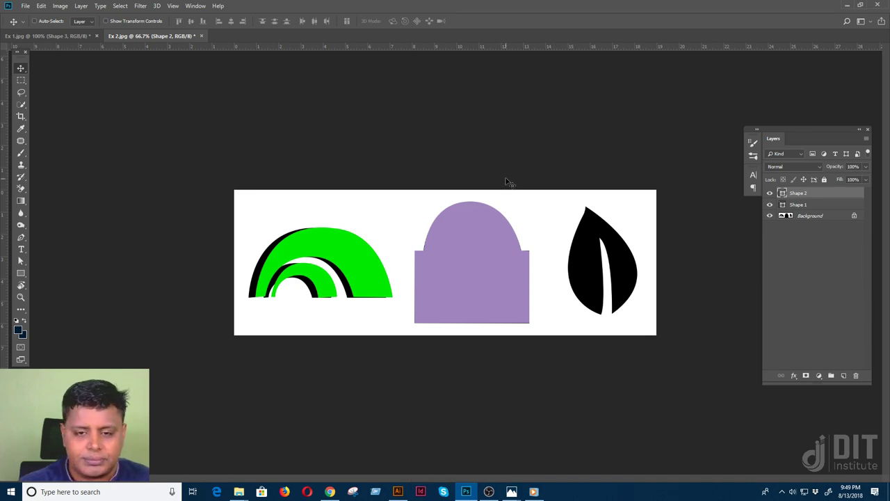
Preview the butterfly silhouette exercise images in Windows Photos.
click(851, 5)
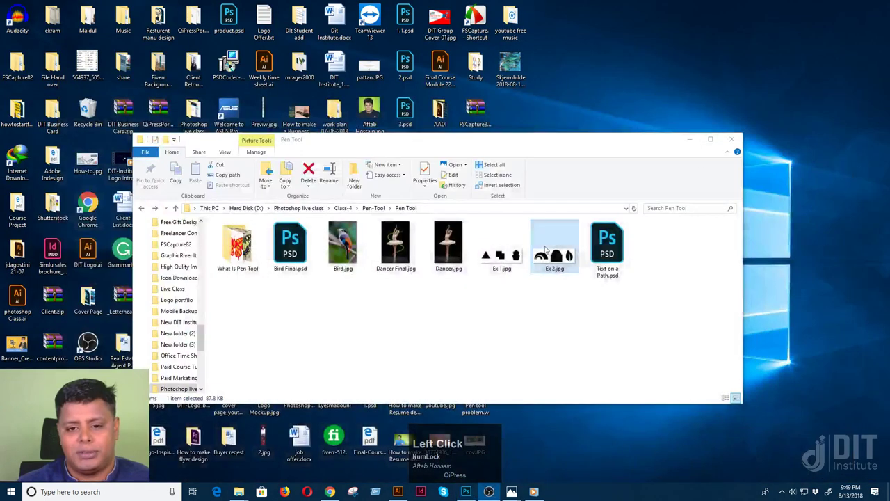
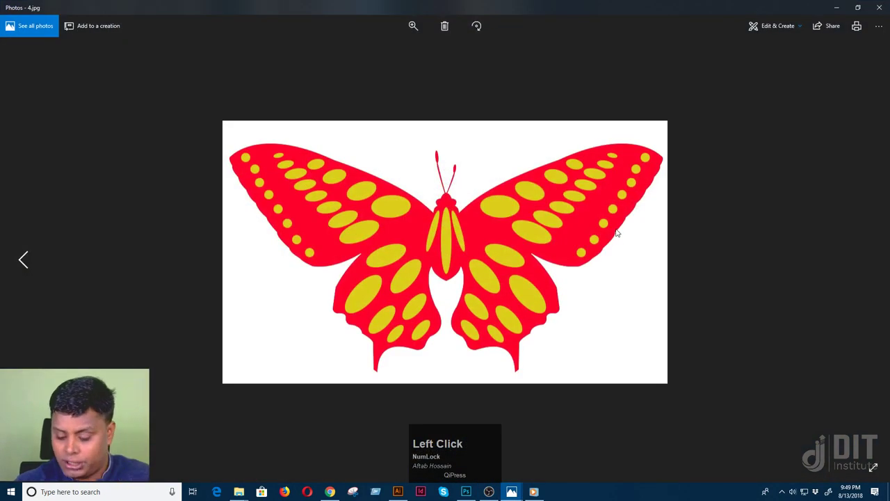
key(Left)
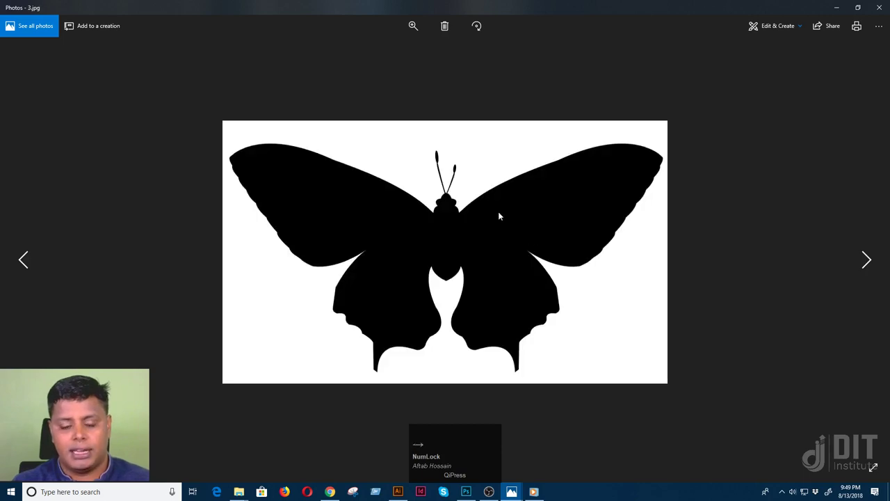